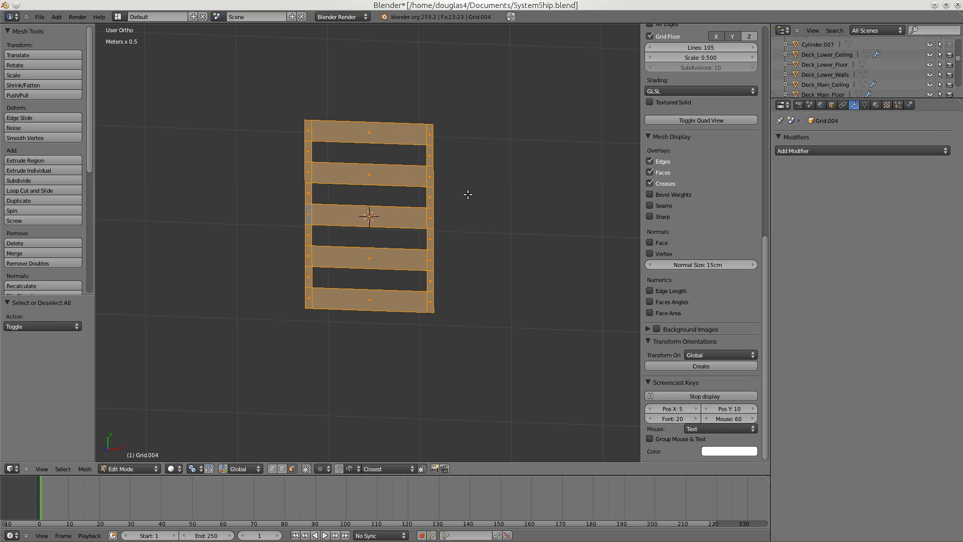
Select all vertices and scale the ladder frame along X to about 0.347.
key("a")
key("a")
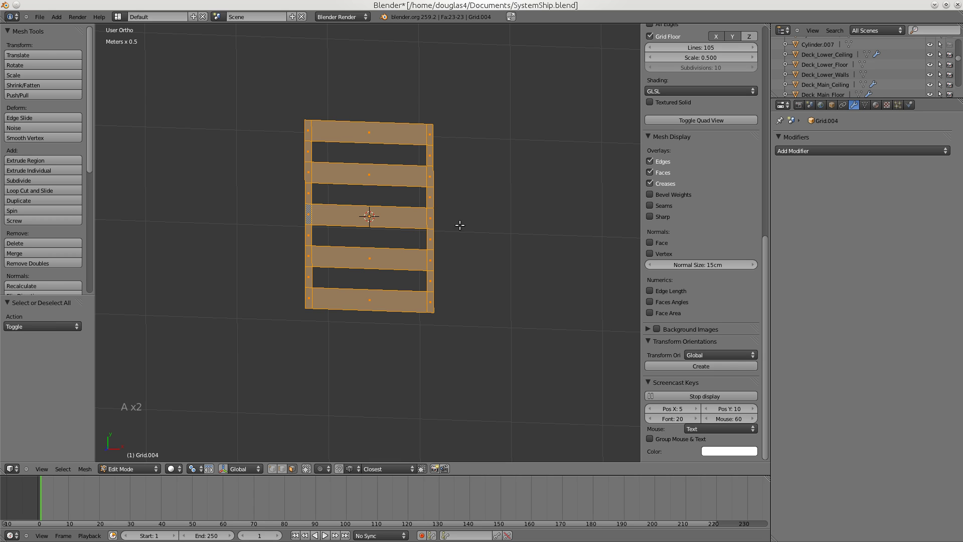
key("s")
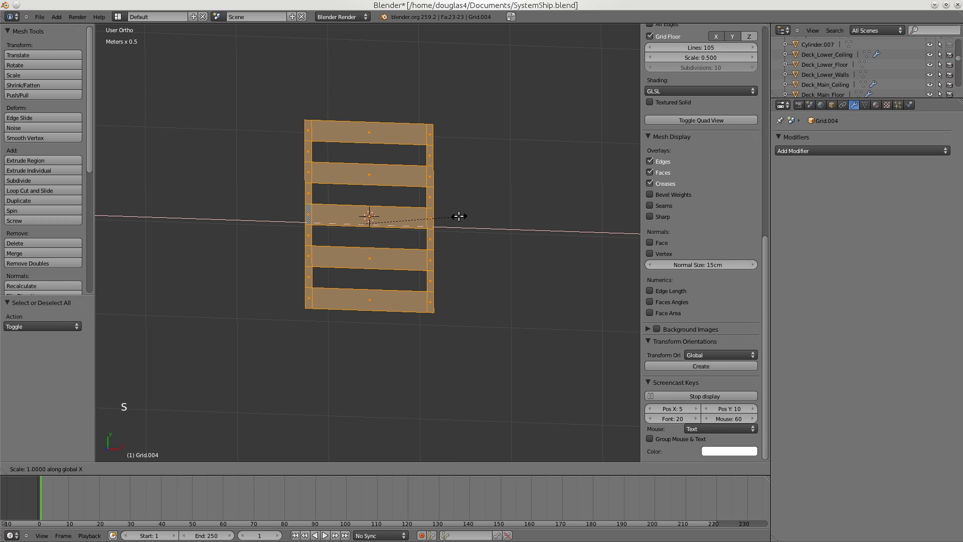
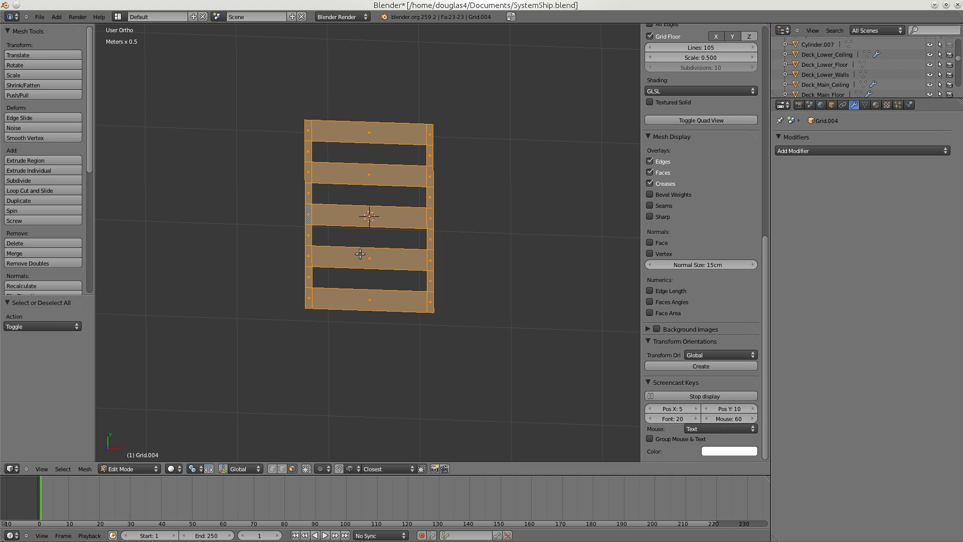
left_click(274, 472)
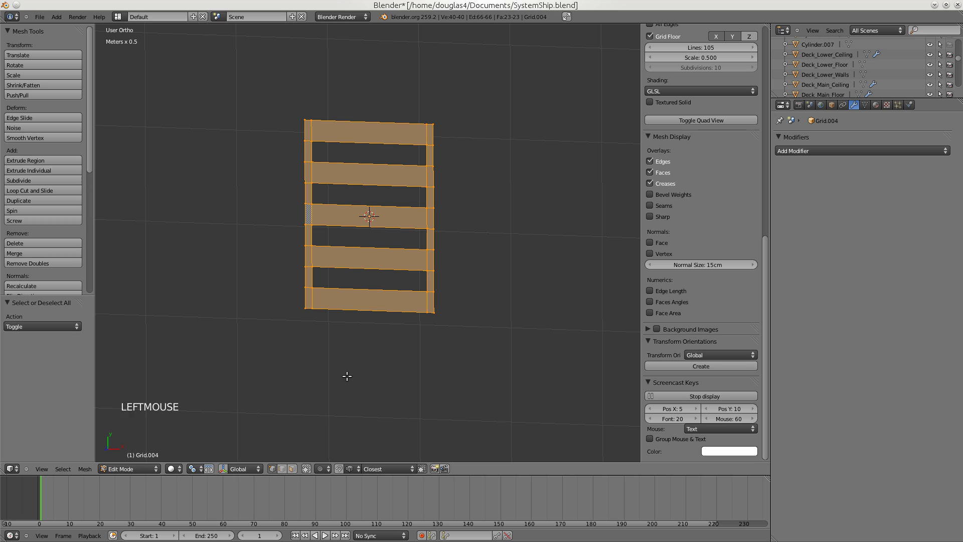
key("s")
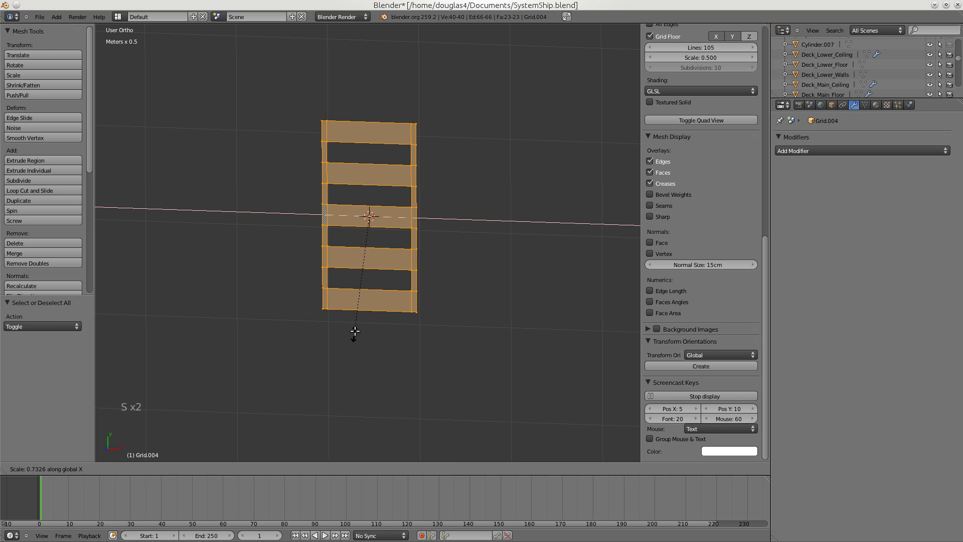
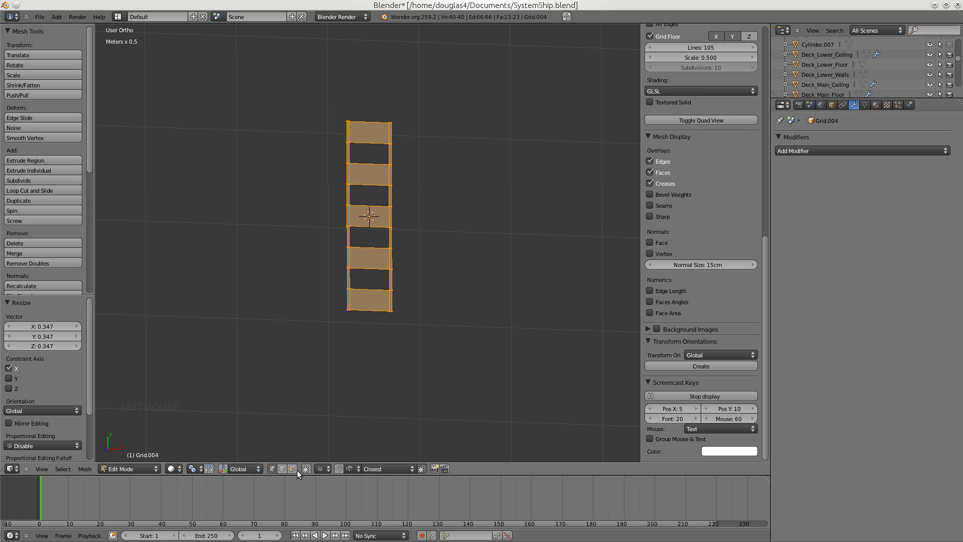
left_click(294, 470)
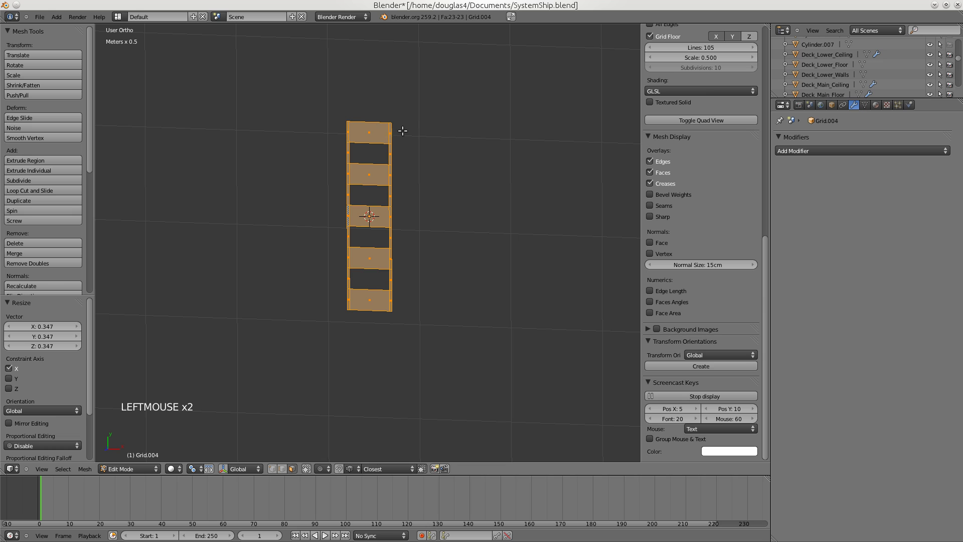
Zoom in on the frame to work on the rung faces.
scroll("up", 3)
middle_click(774, 93)
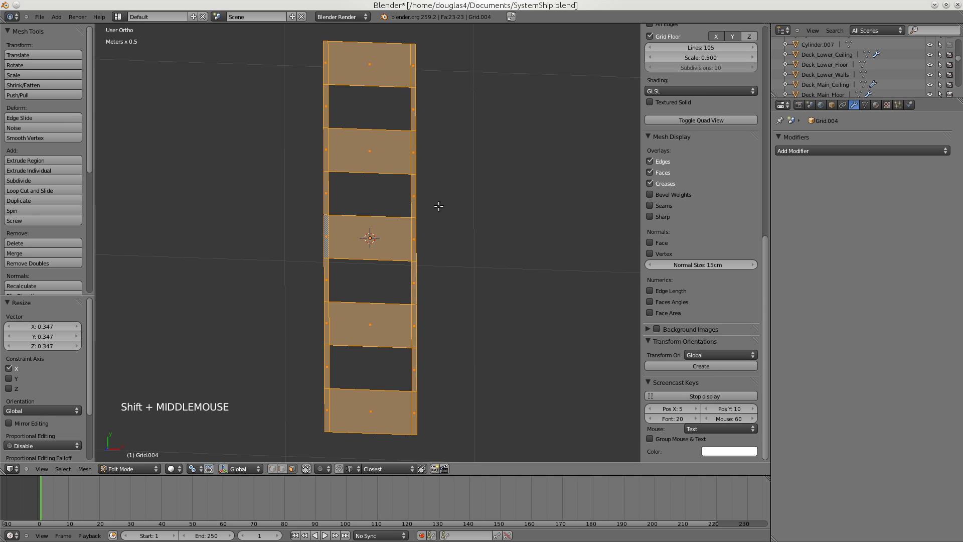
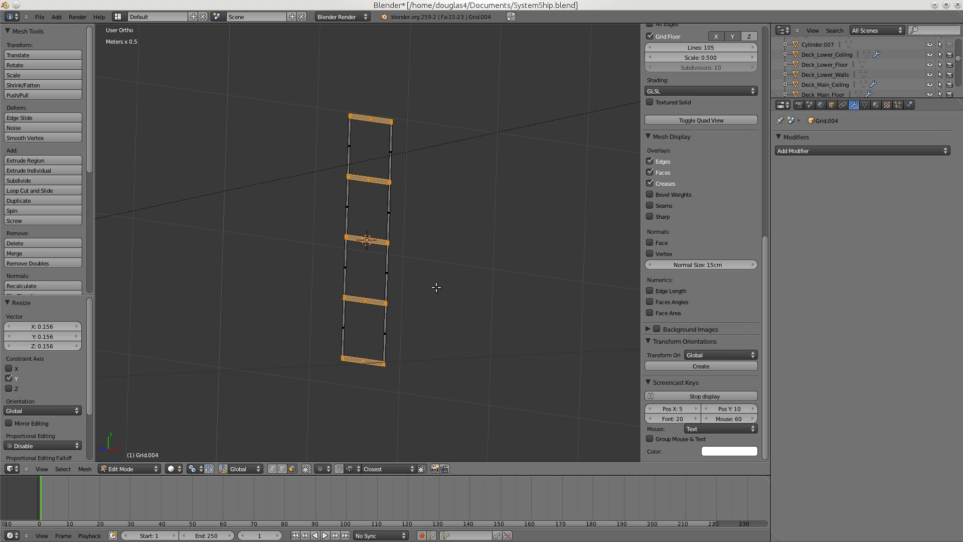
scroll("up", 3)
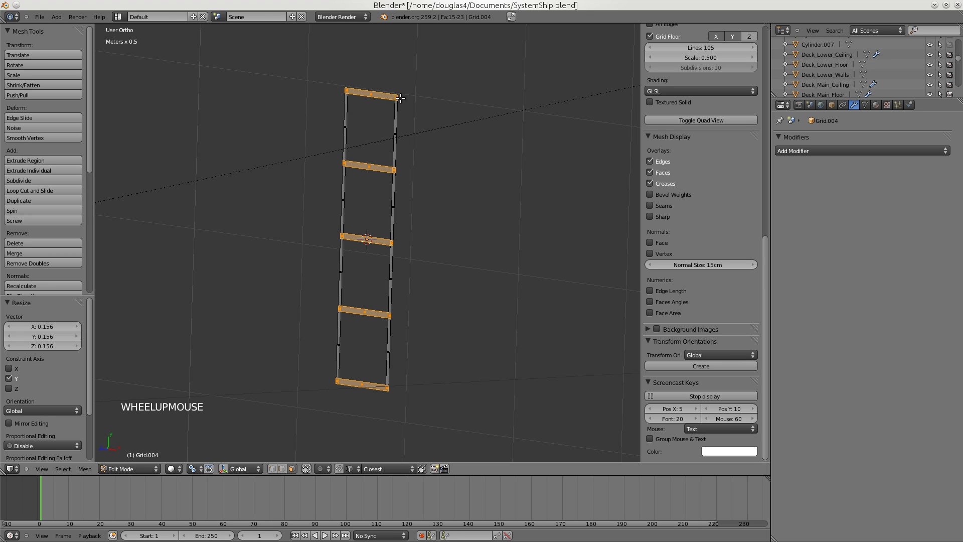
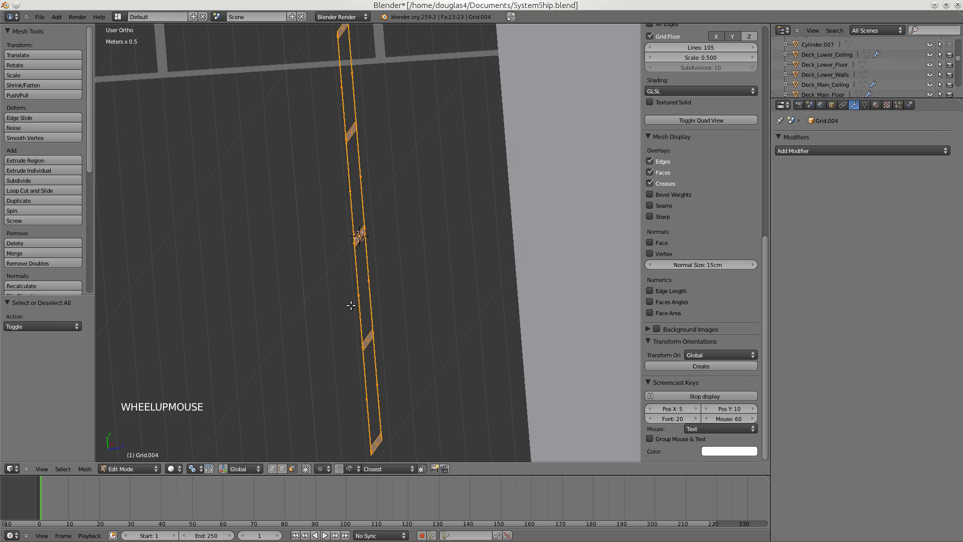
Extrude the frame faces about 1.7 cm along Z and return to Object Mode.
key("e")
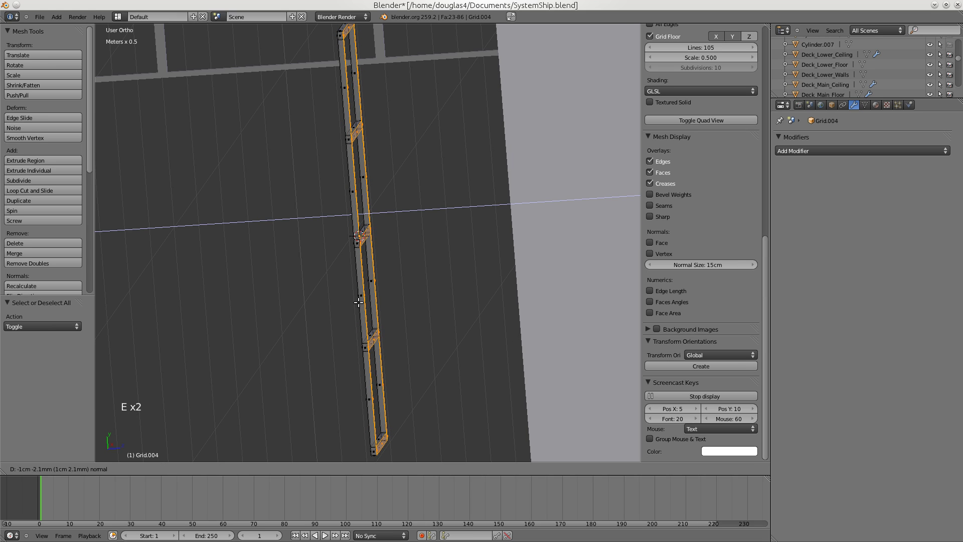
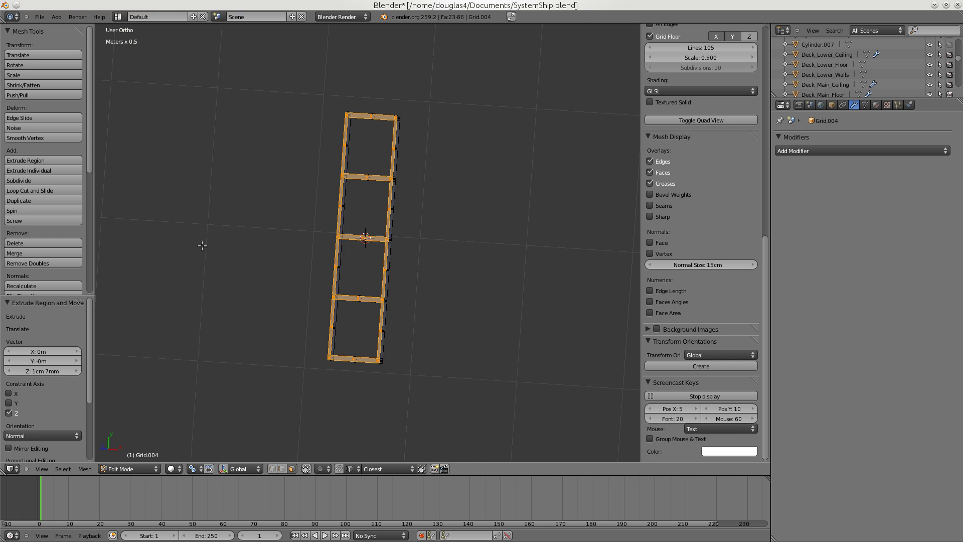
key("Tab")
scroll("up", 3)
middle_click(406, 249)
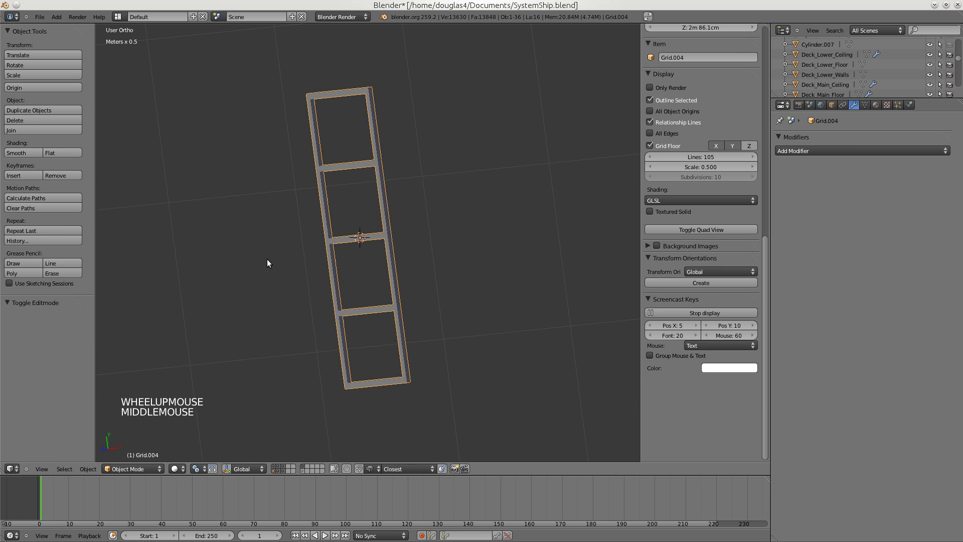
middle_click(411, 231)
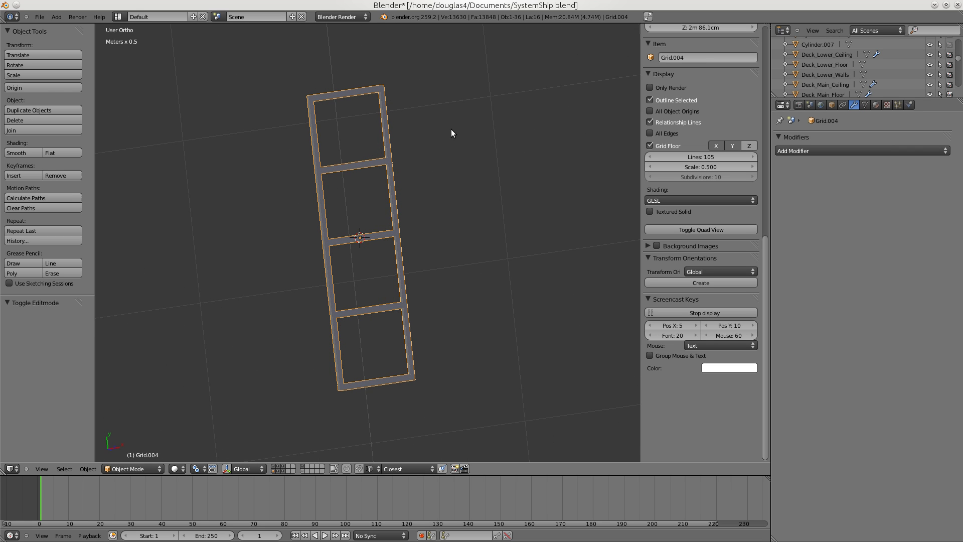
middle_click(441, 153)
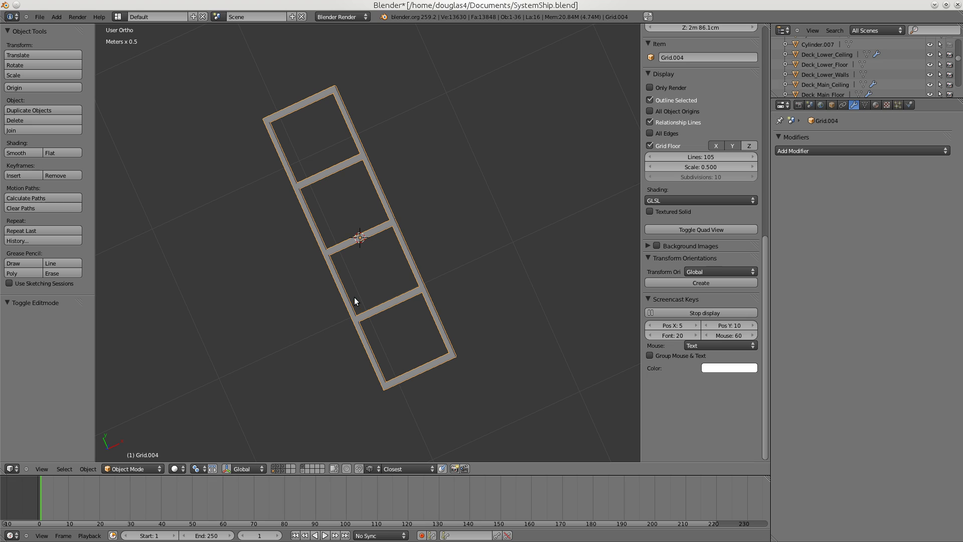
left_click(200, 469)
left_click(213, 485)
left_click(212, 472)
left_click(212, 472)
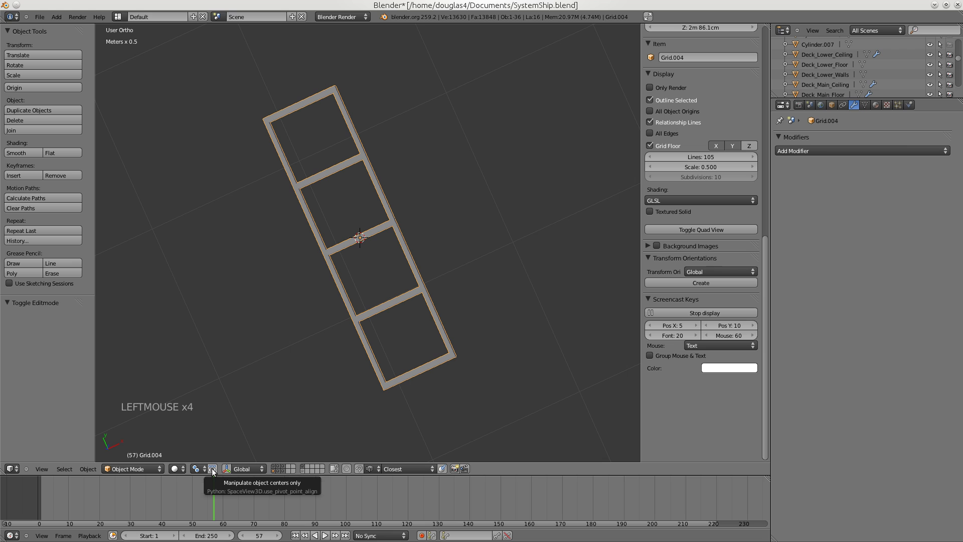
middle_click(480, 204)
scroll("down", 3)
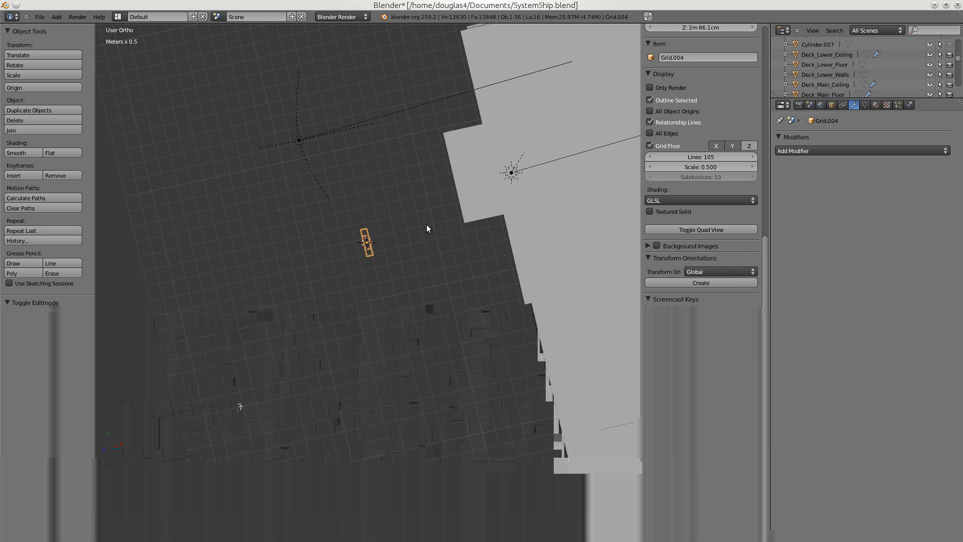
scroll("up", 3)
key("Tab")
scroll("down", 3)
key("Tab")
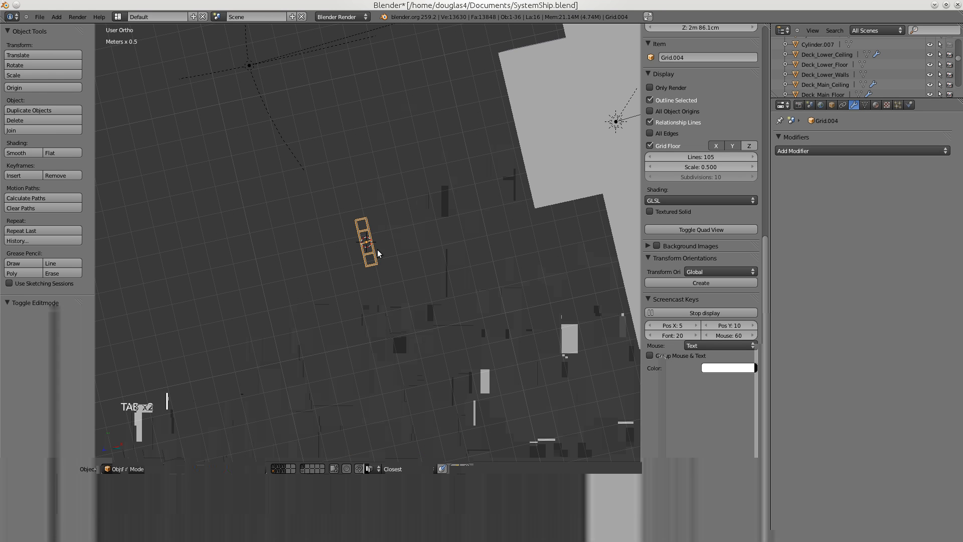
key("x")
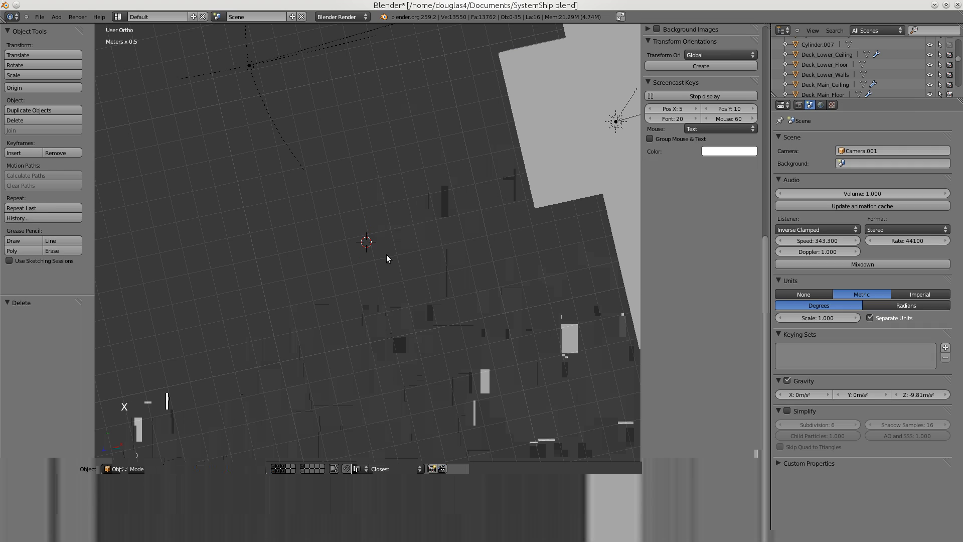
scroll("down", 3)
middle_click(490, 235)
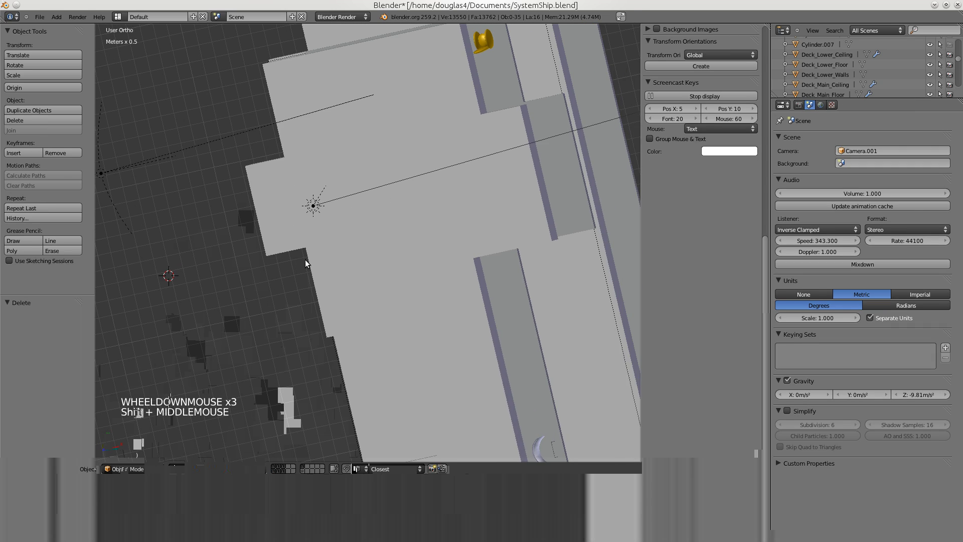
middle_click(355, 267)
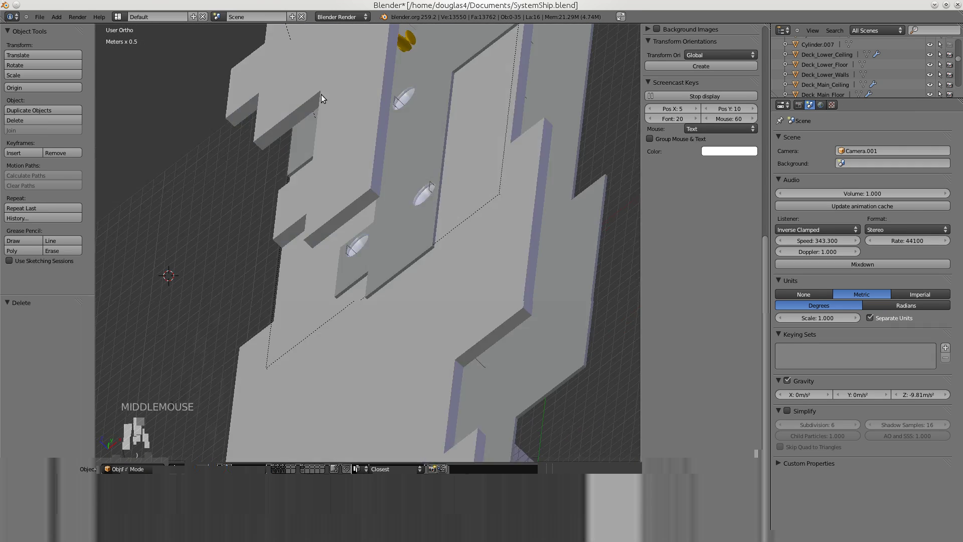
scroll("down", 3)
middle_click(304, 254)
middle_click(245, 272)
middle_click(302, 237)
scroll("up", 3)
middle_click(353, 311)
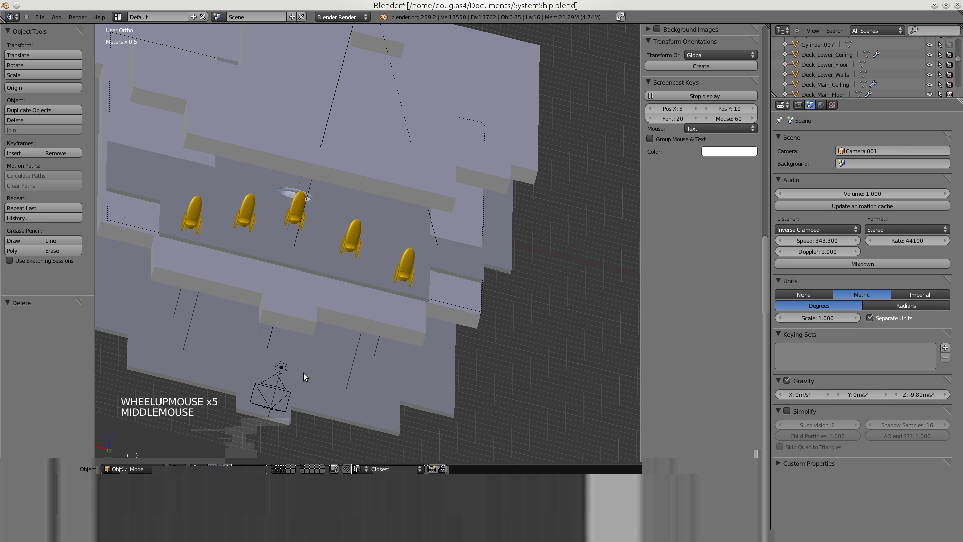
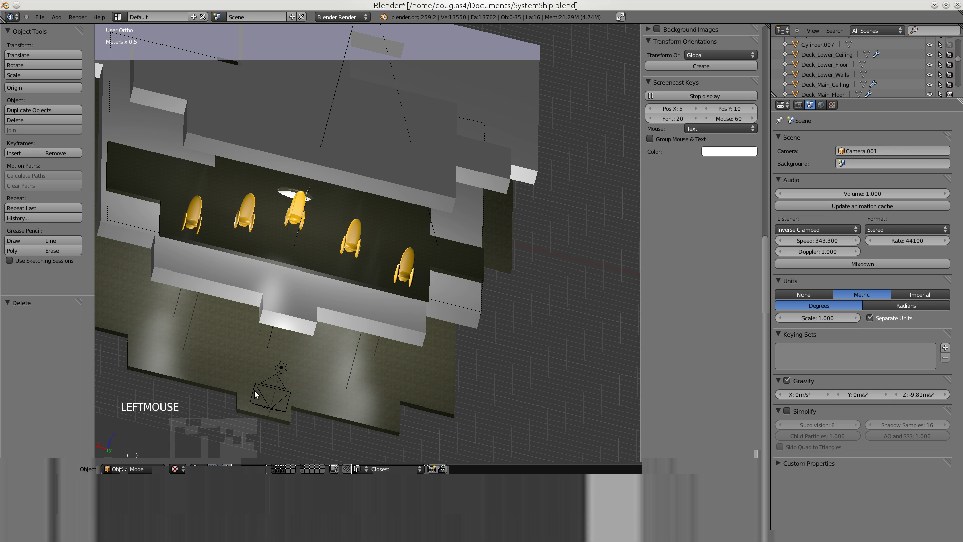
middle_click(359, 294)
scroll("down", 3)
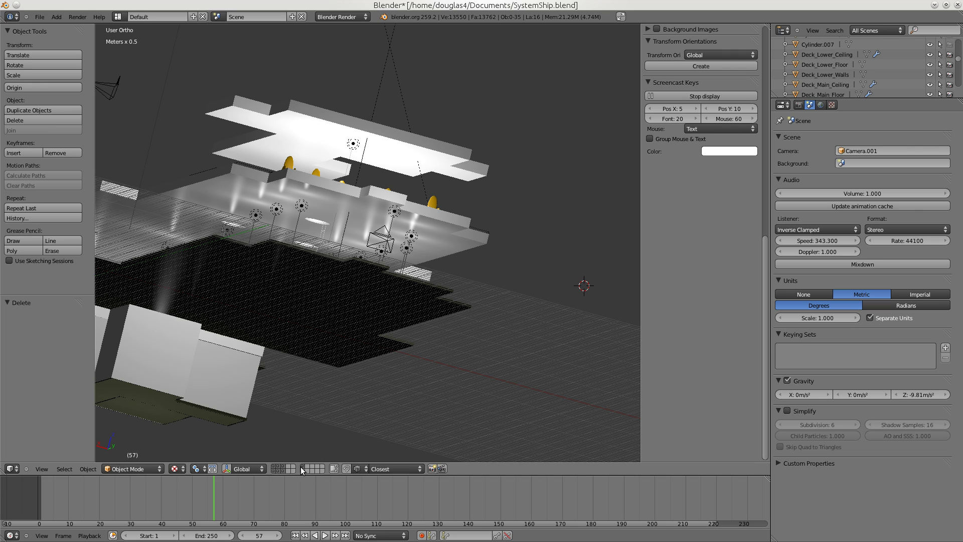
left_click(305, 468)
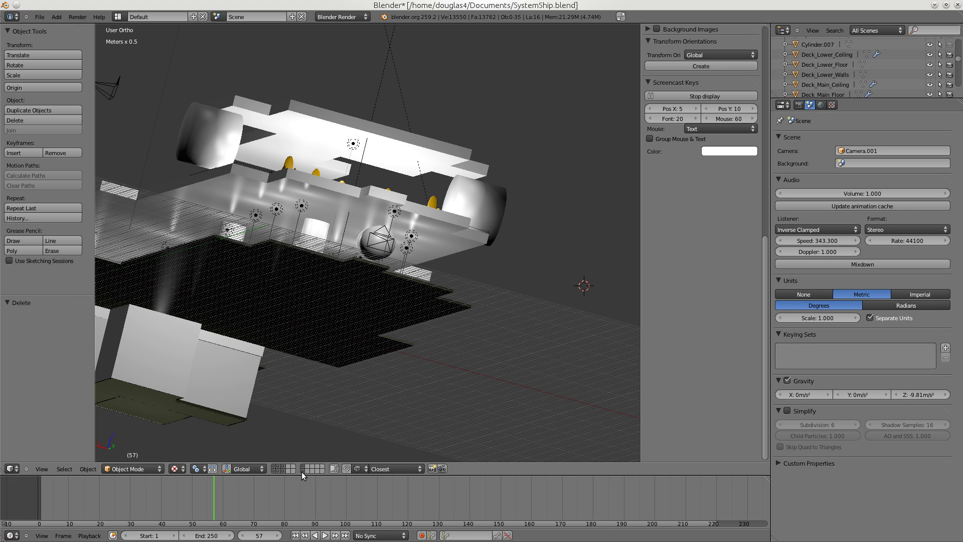
left_click(305, 477)
Unhide all ship parts with Alt+H and orbit along the walls up to the upper ceiling.
middle_click(359, 368)
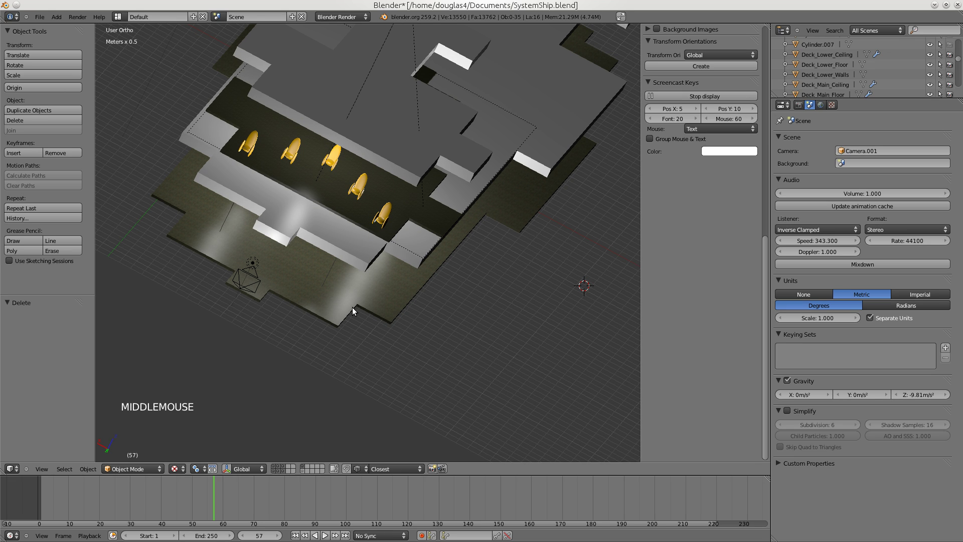
key("alt+h")
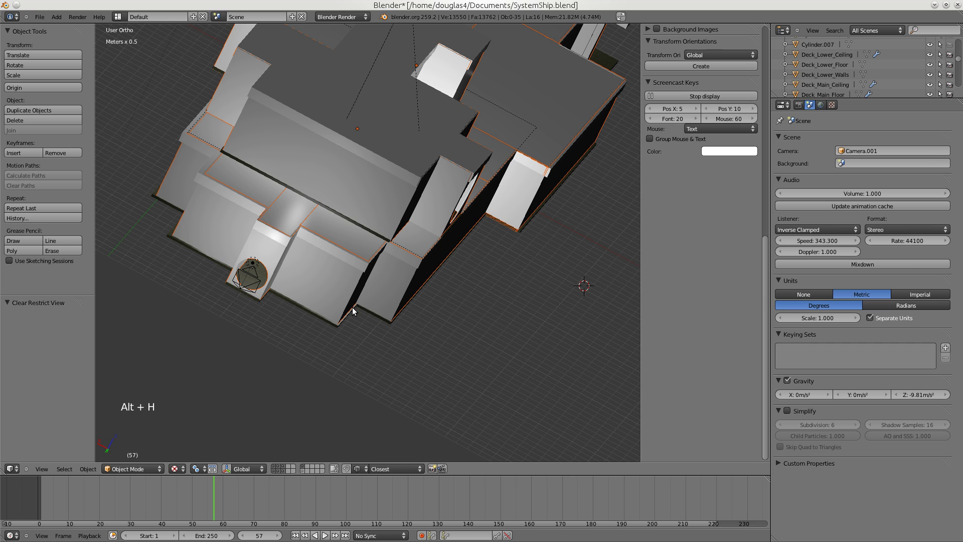
middle_click(411, 293)
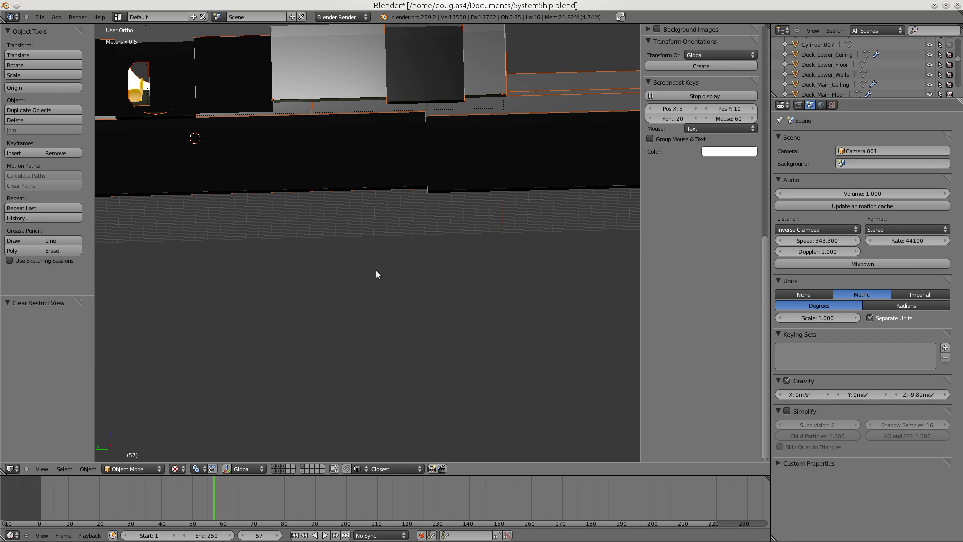
middle_click(389, 276)
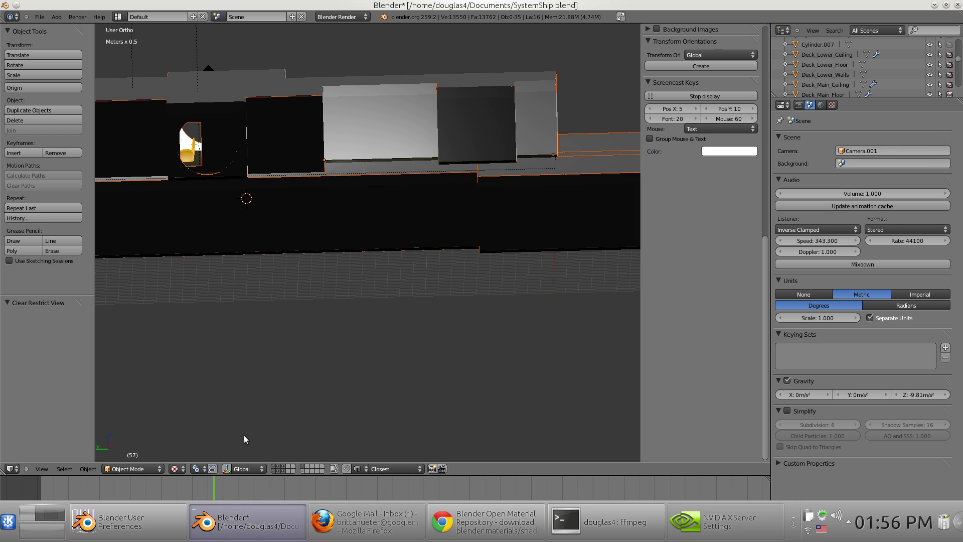
middle_click(262, 255)
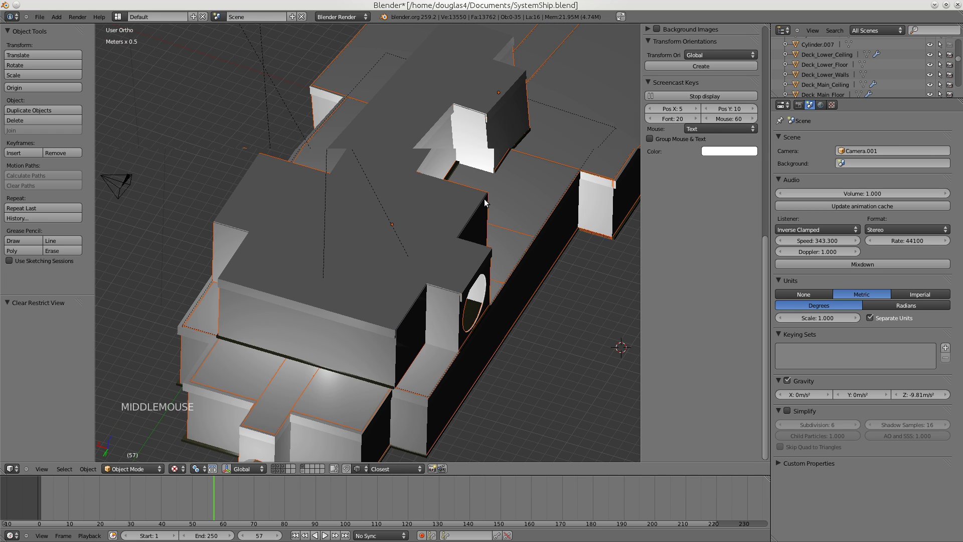
Select the upper deck ceiling, show its material settings and start File > Append.
right_click(432, 211)
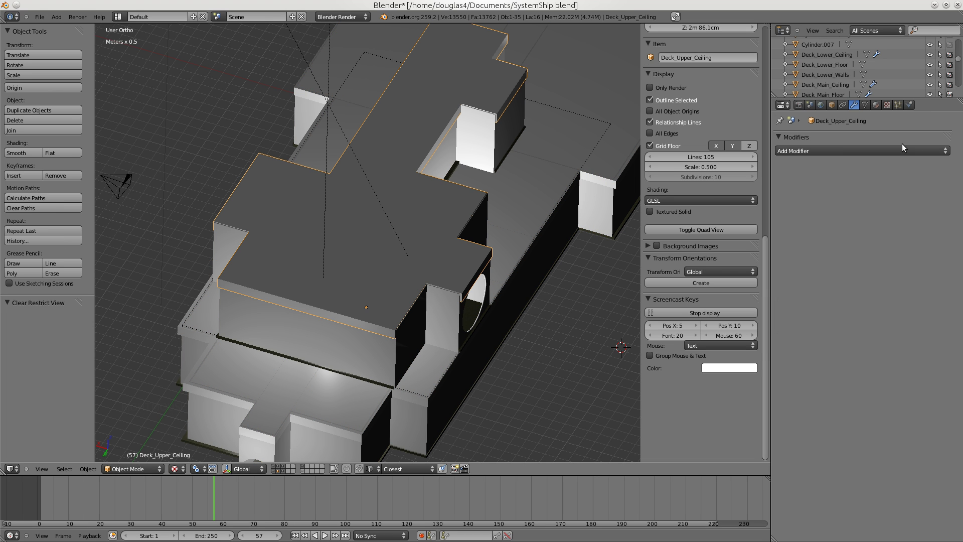
left_click(881, 108)
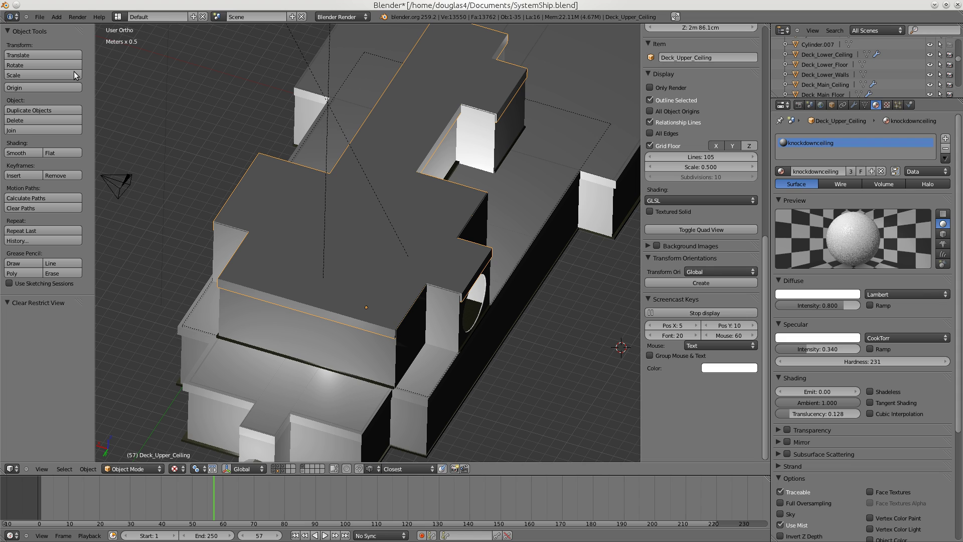
left_click(44, 22)
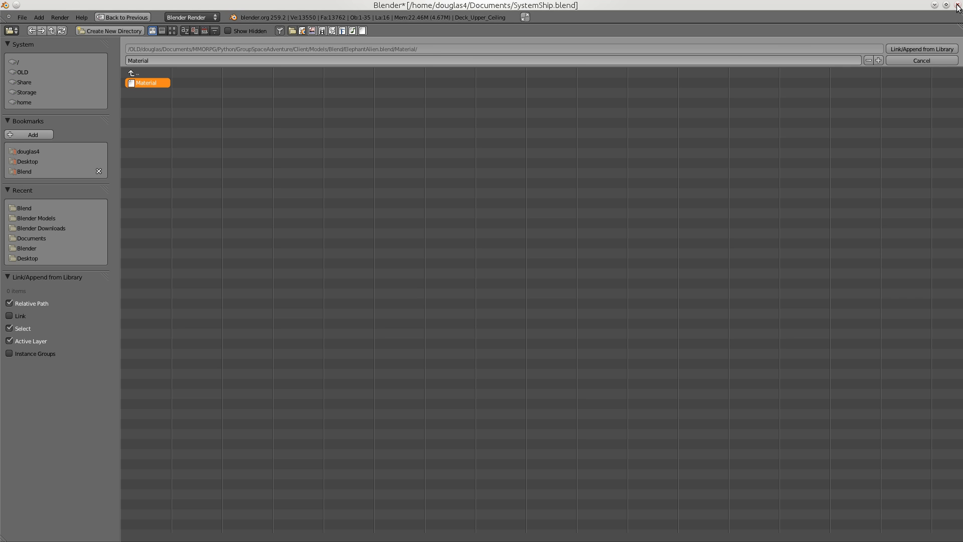
Append the material 'Material' from ElephantAlien.blend into the ship file.
left_click(938, 63)
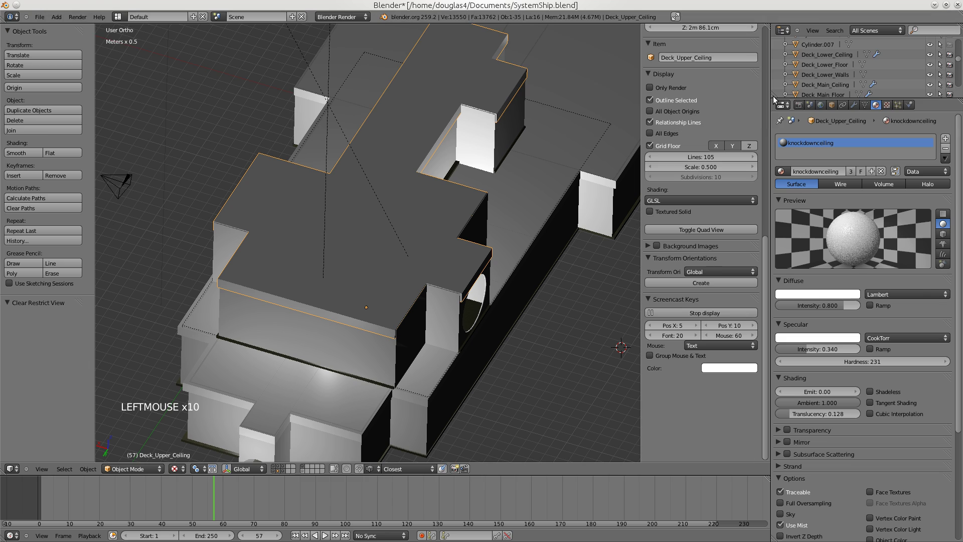
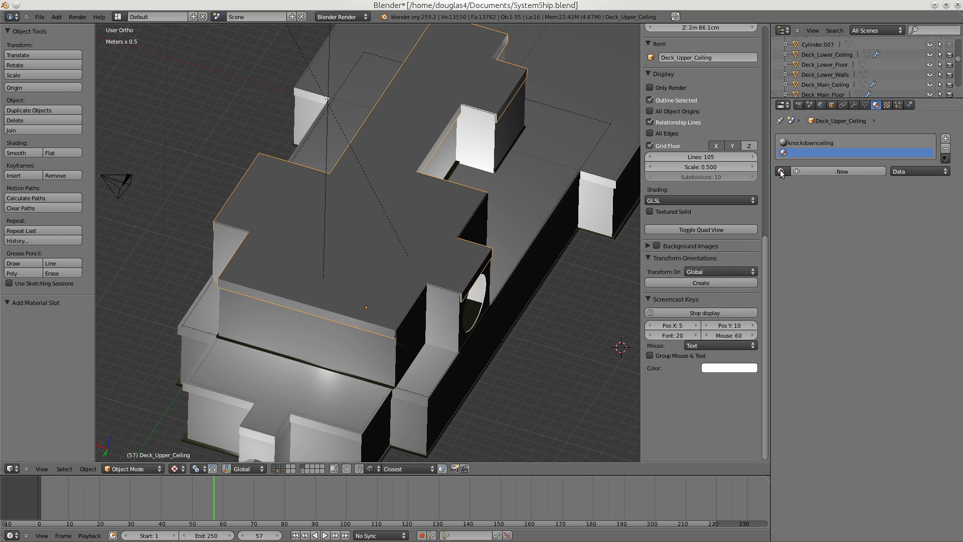
left_click(782, 174)
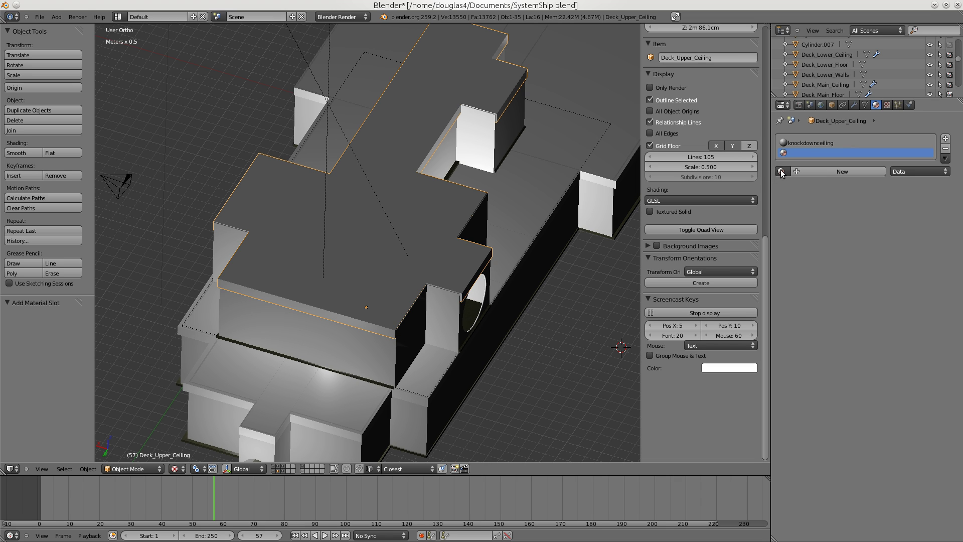
left_click(783, 172)
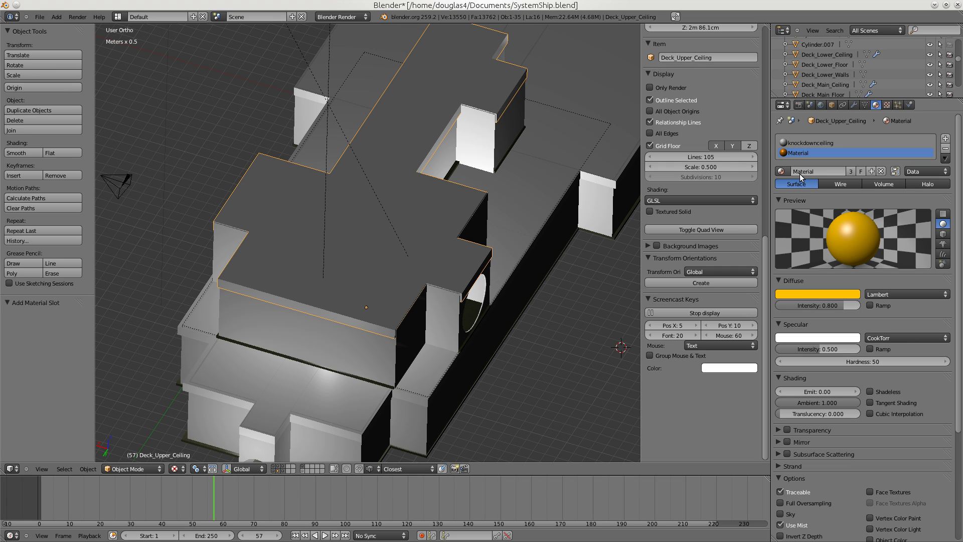
left_click(803, 175)
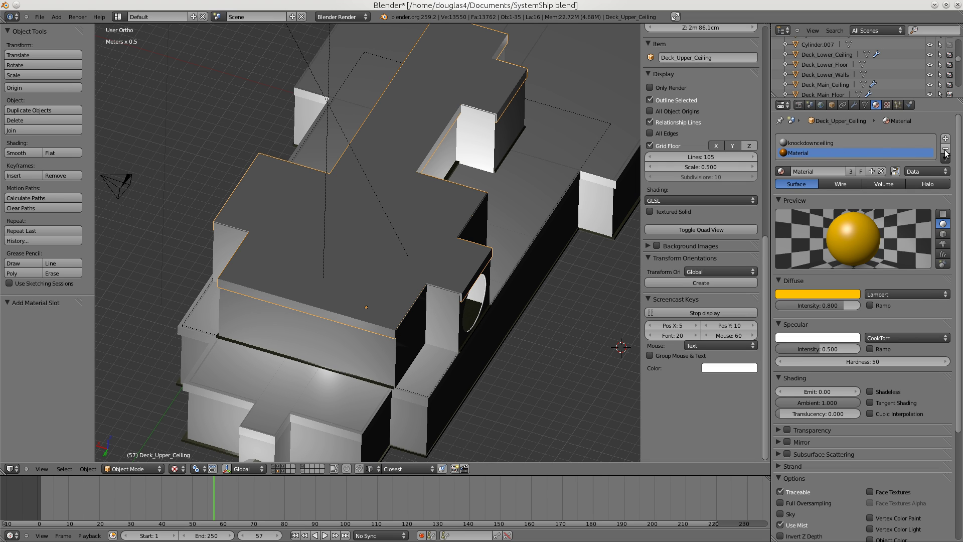
left_click(946, 152)
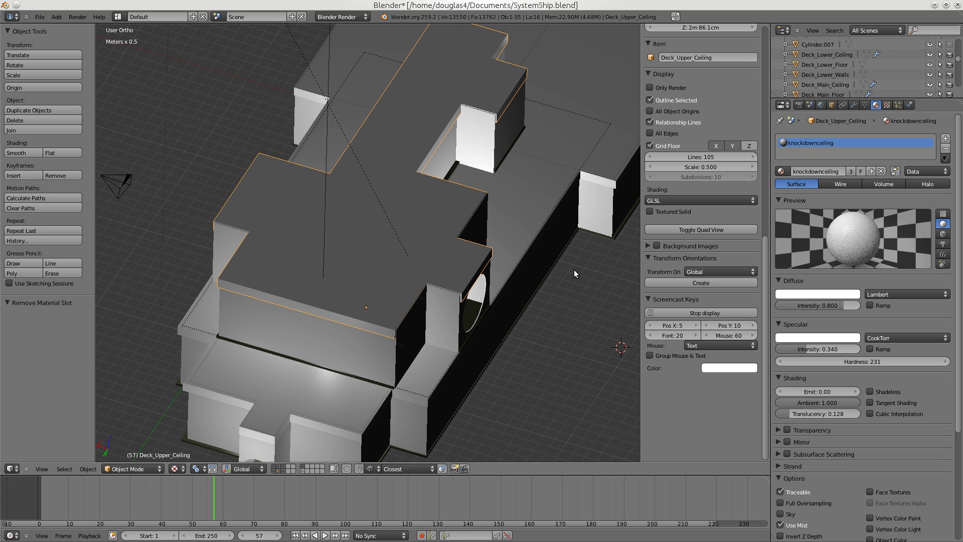
Orbit and zoom out to see the whole ship with the lamps above it.
middle_click(530, 257)
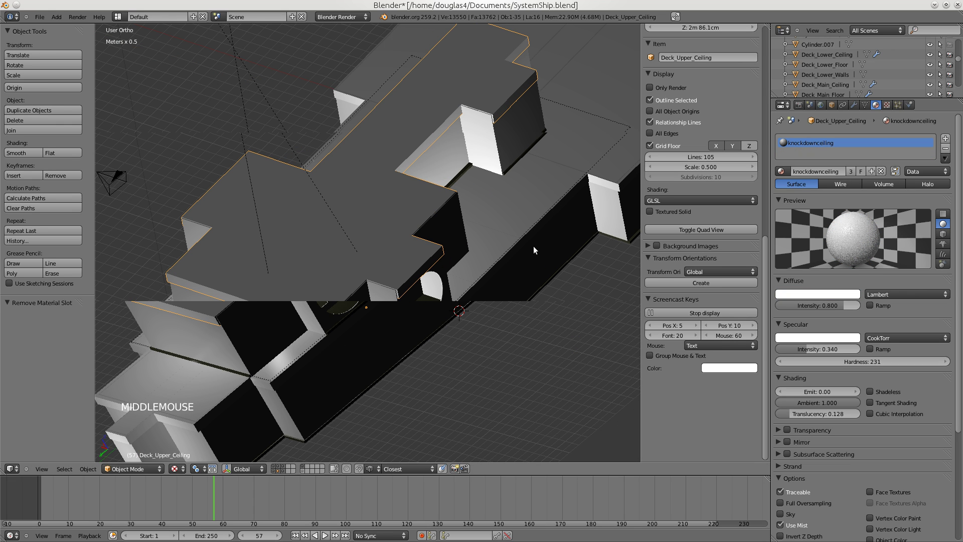
scroll("down", 3)
scroll("up", 3)
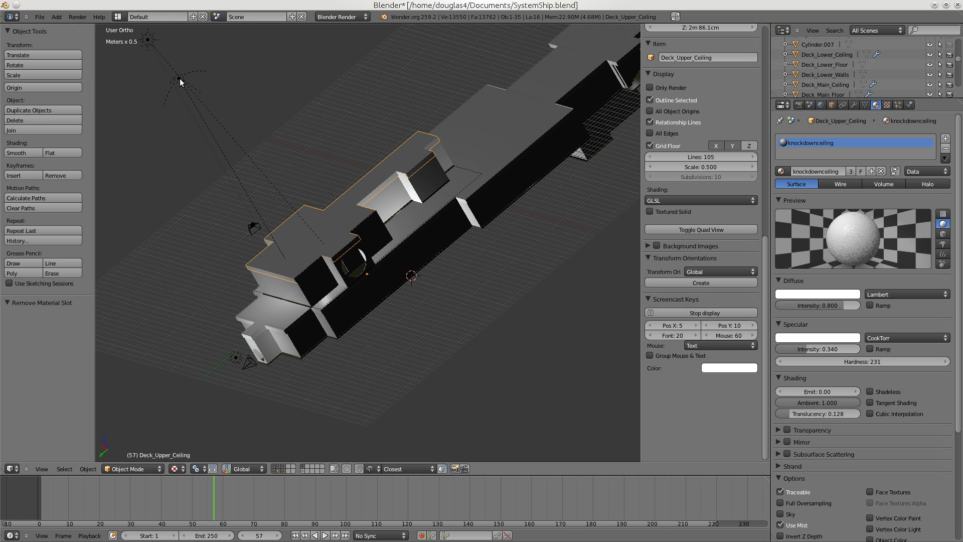
Select the hemi lamp, then the sun lamp to show its Sky & Atmosphere settings.
right_click(181, 80)
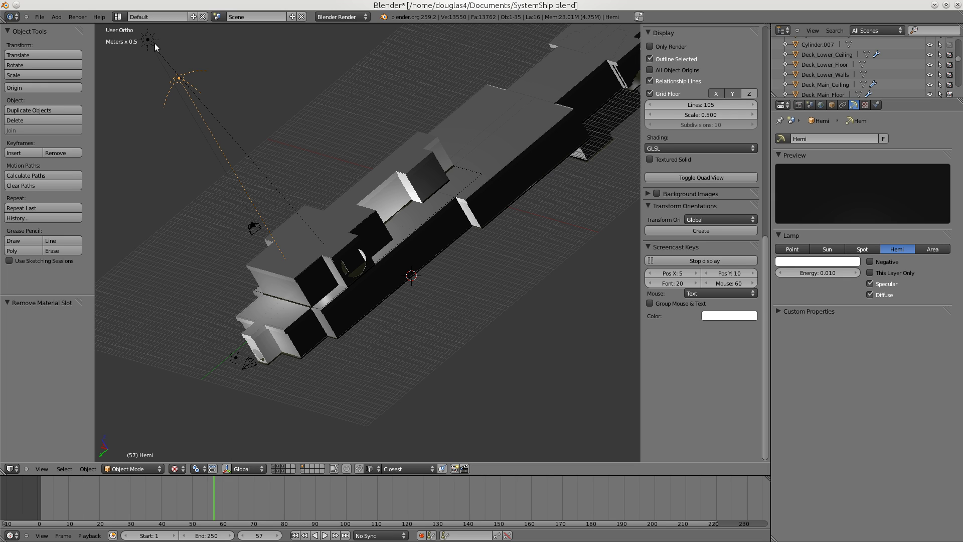
right_click(153, 47)
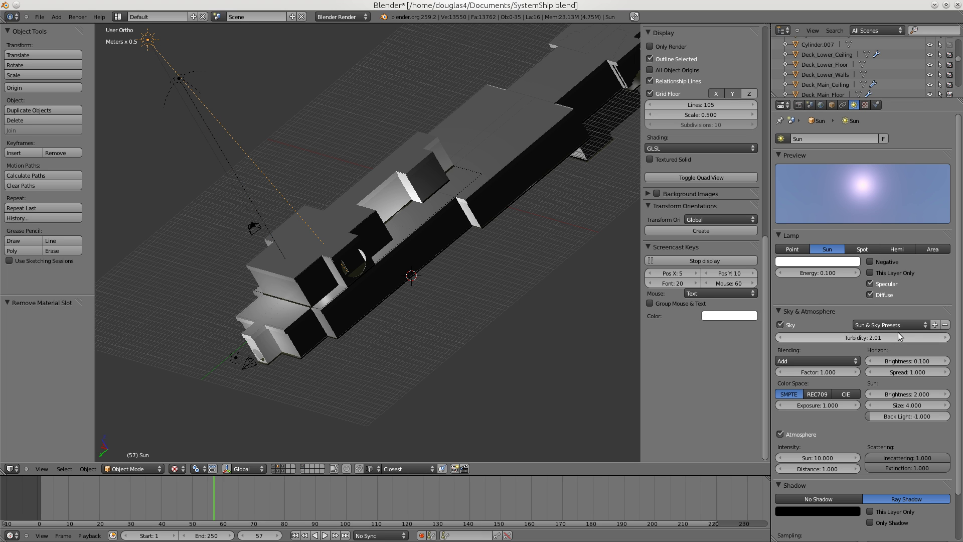